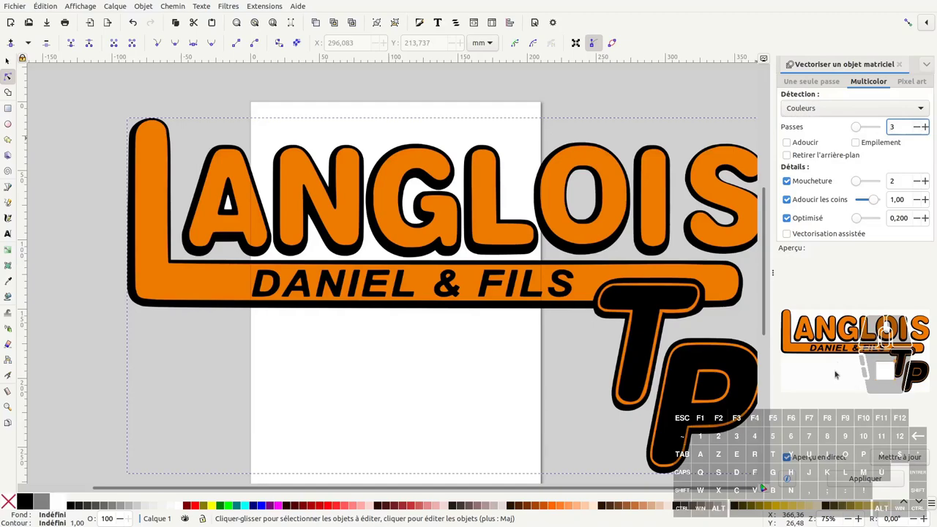
Step: Enable Empilement (stack) and Retirer l'arrière-plan (remove background) in the Multicolor trace settings
left_click(859, 146)
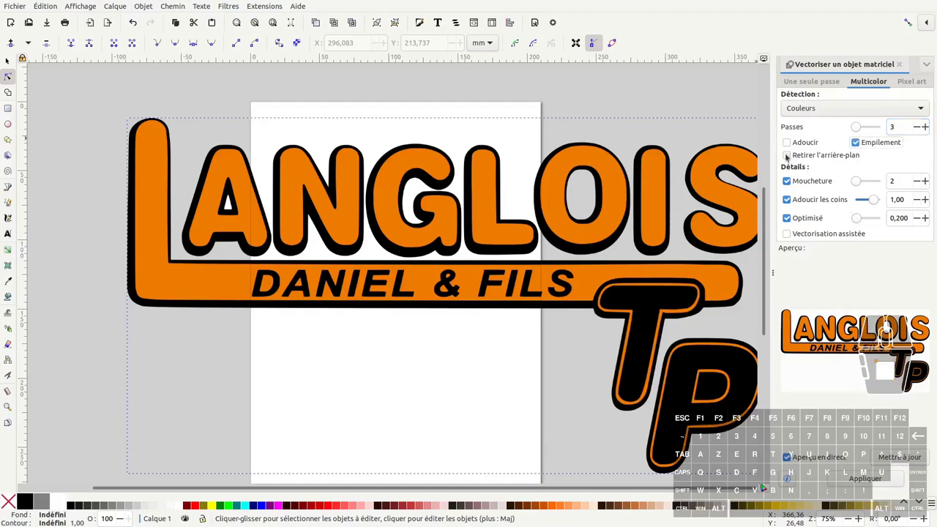
left_click(786, 157)
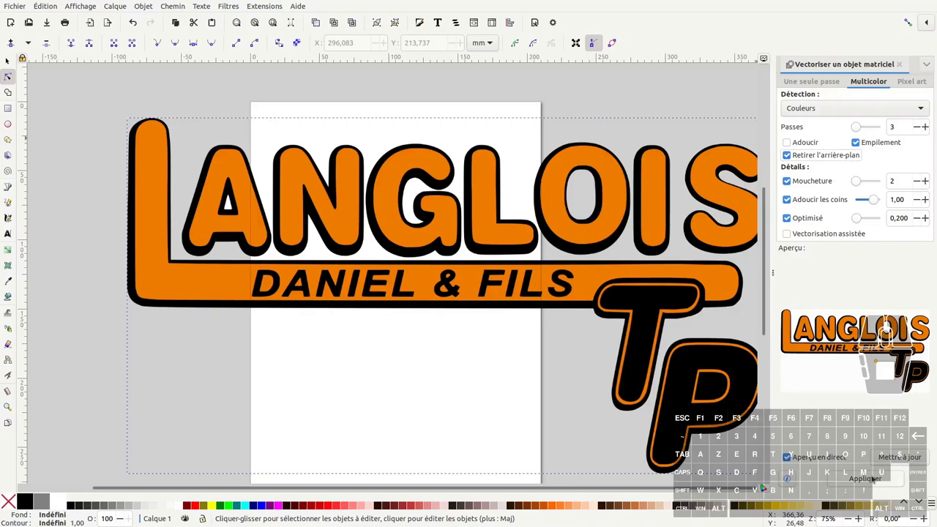
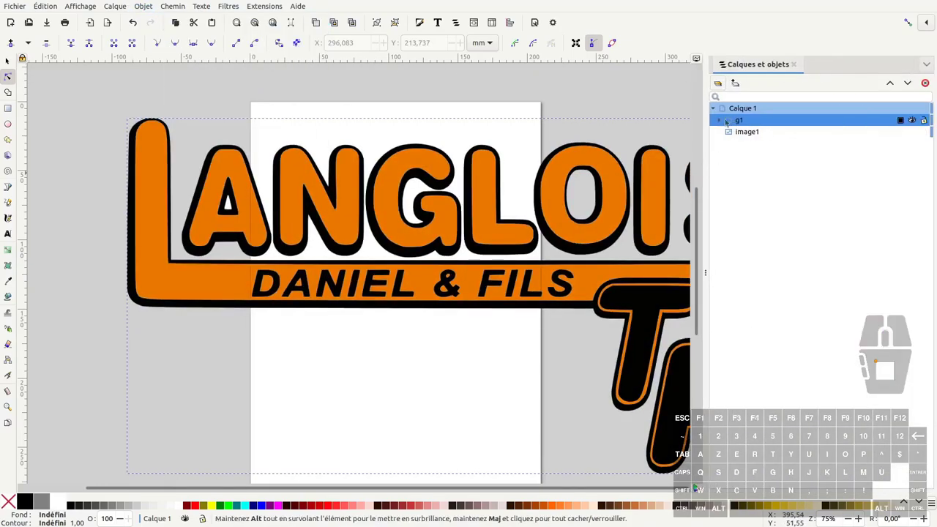
Step: Delete the original bitmap image1 from inside the traced group g1 in Calques et objets
left_click(721, 123)
left_click(754, 135)
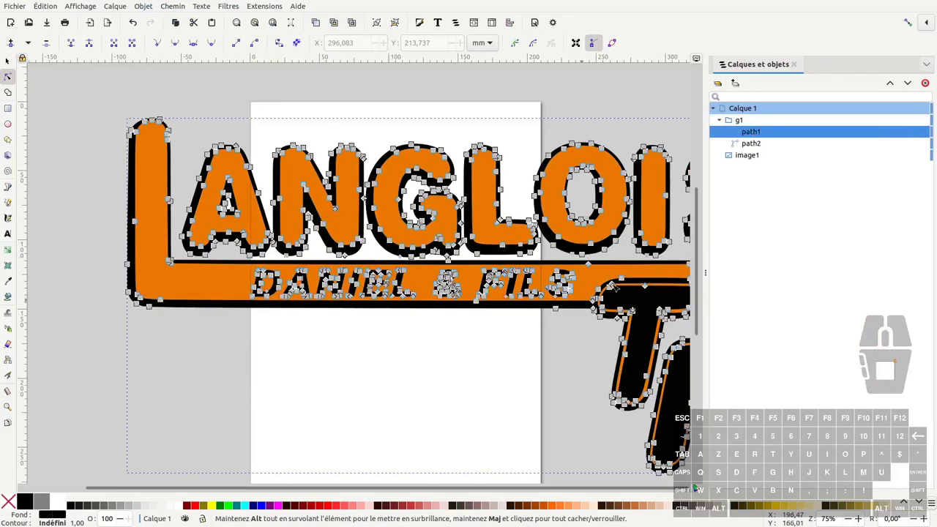
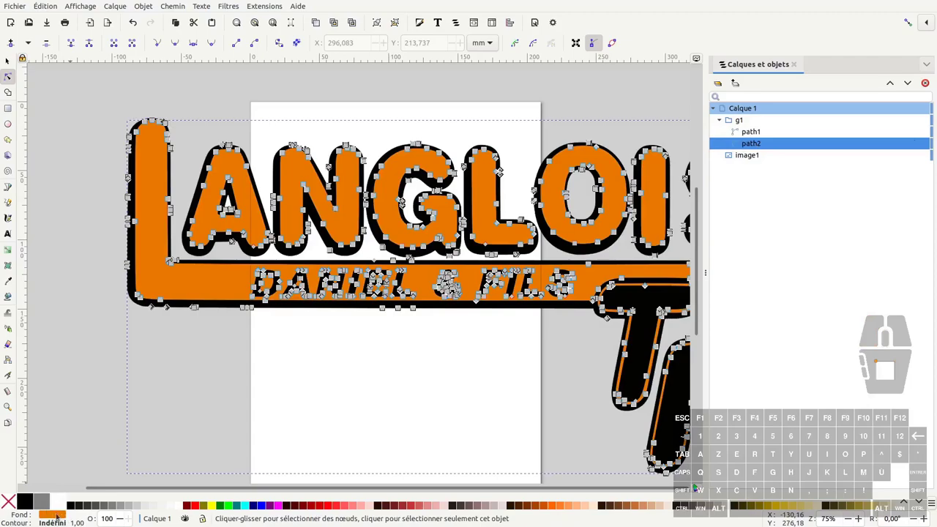
left_click(756, 158)
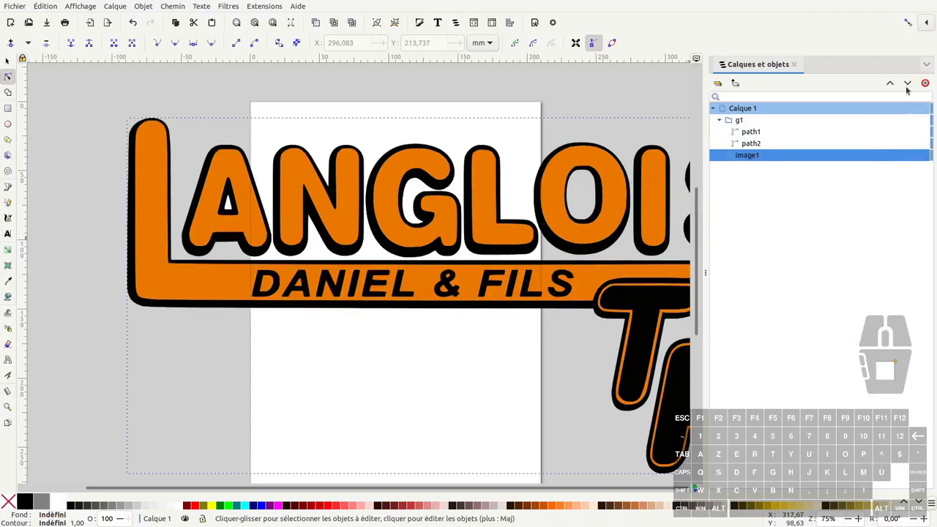
left_click(927, 86)
Step: Ungroup g1 so the two traced colour paths sit directly in the layer
left_click(739, 122)
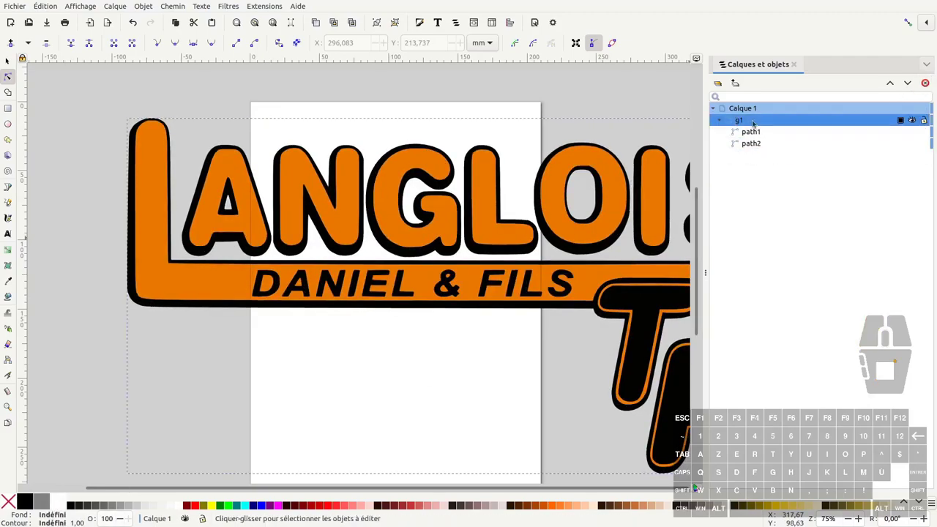
right_click(743, 124)
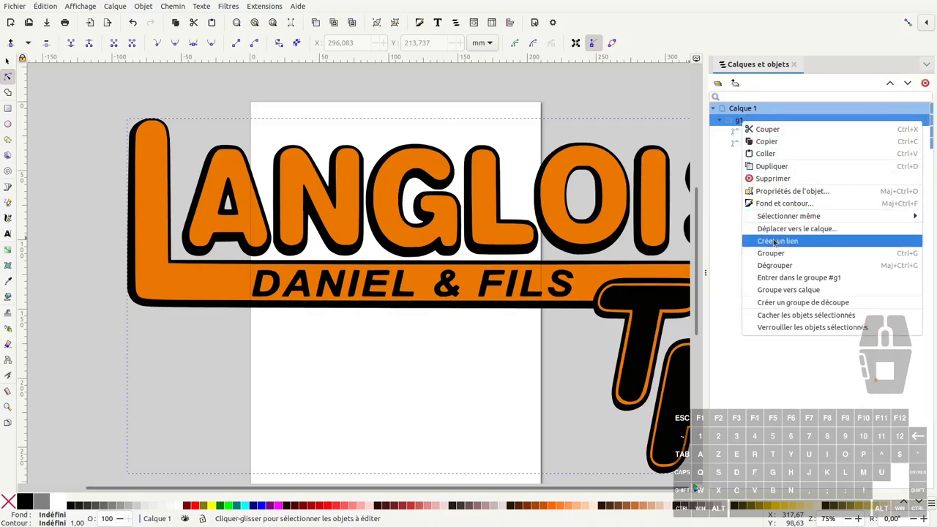
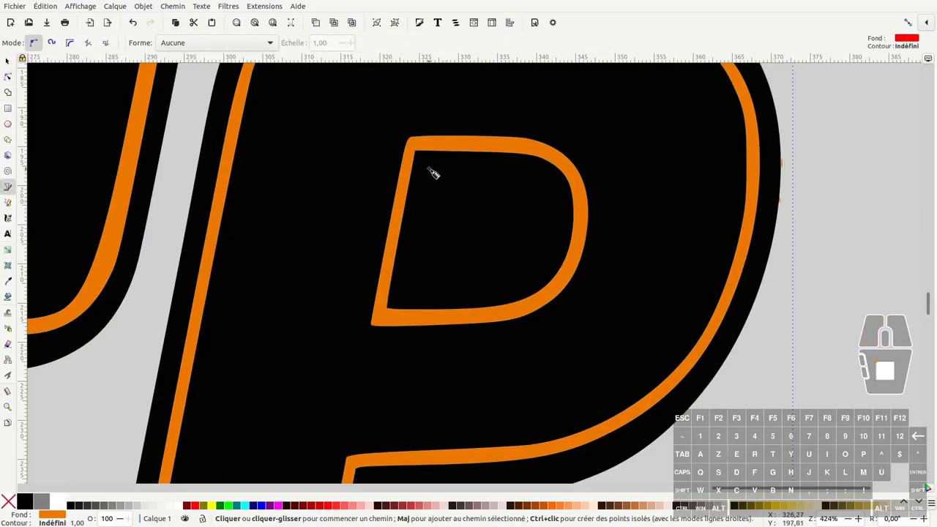
Step: Draw a closed red Bézier shape around the P's inner counter with the pen tool
left_click_drag(430, 175, 495, 178)
left_click_drag(560, 232, 556, 295)
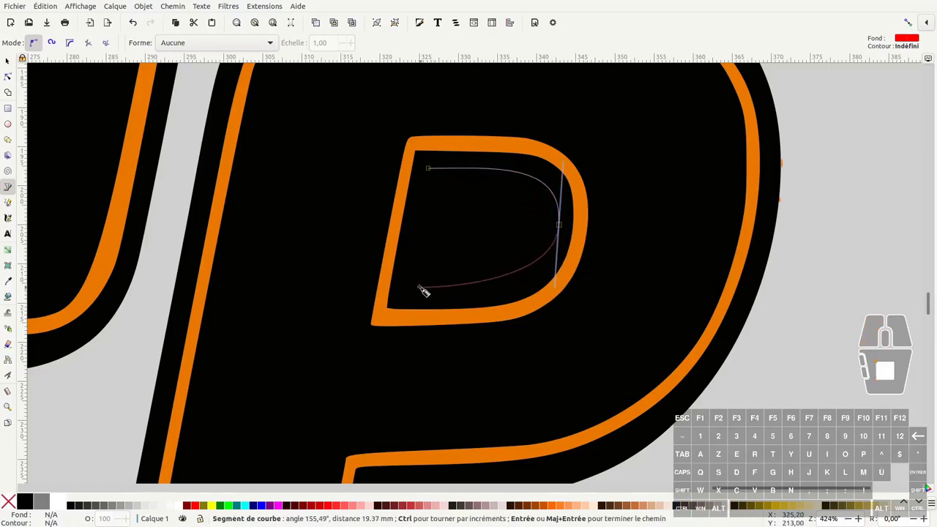
left_click_drag(413, 296, 423, 223)
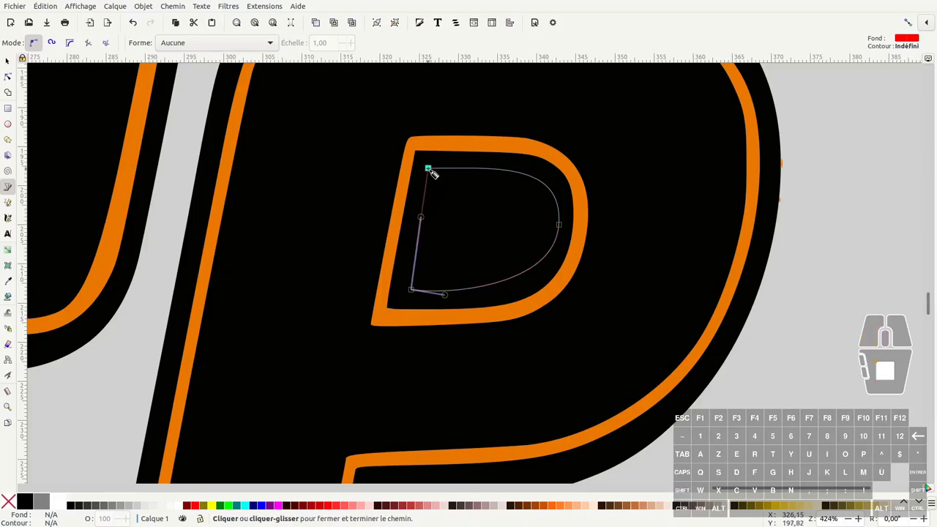
left_click(430, 176)
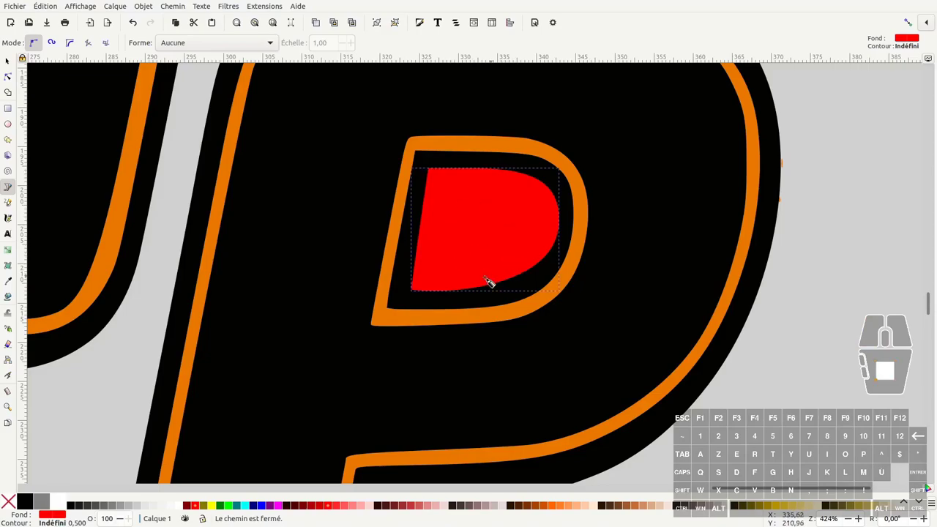
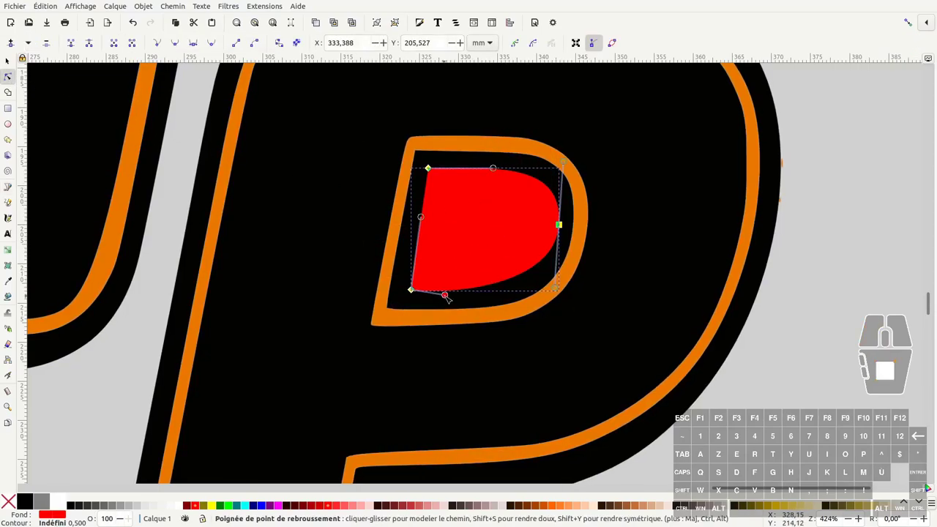
Step: Drag the red shape's bottom and right curves and nodes to hug the counter's inside edge
left_click_drag(449, 296, 557, 220)
left_click_drag(575, 217, 546, 238)
left_click(561, 229)
left_click(553, 219)
left_click(413, 293)
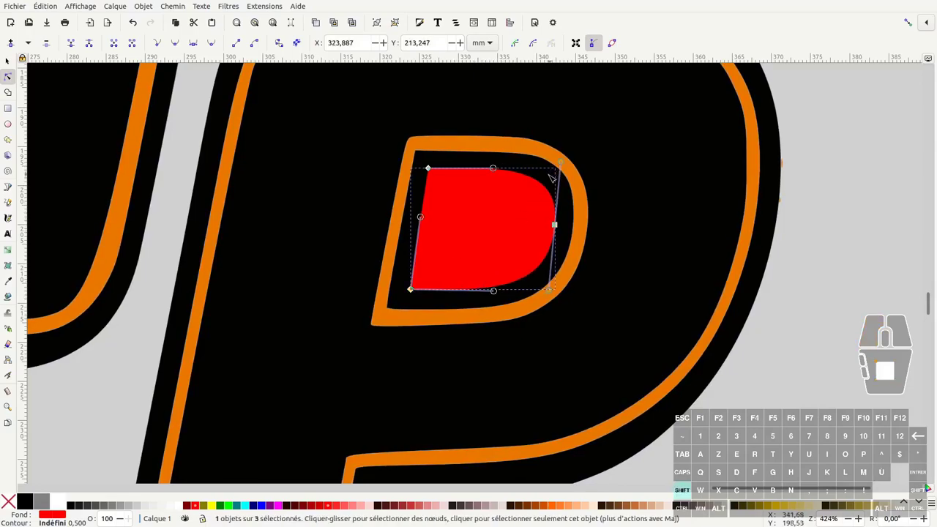
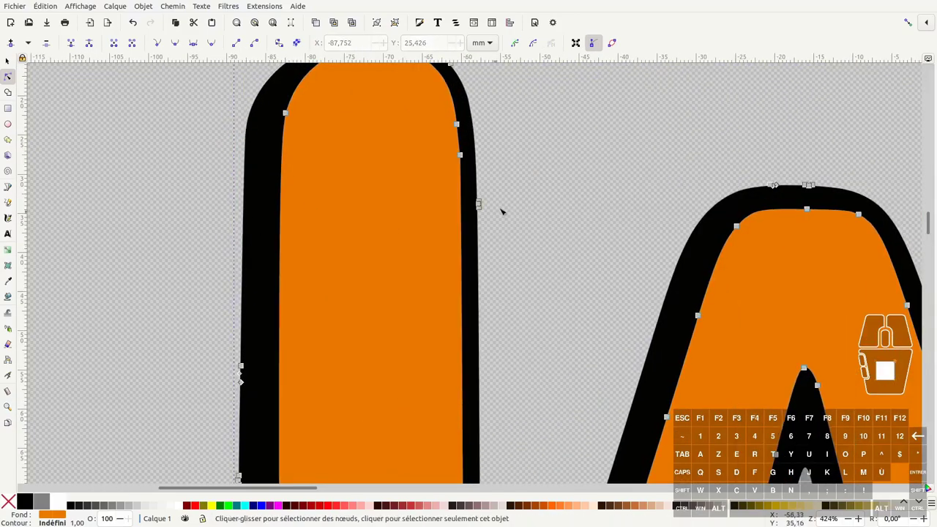
left_click(870, 481)
middle_click(870, 481)
scroll("down", 3)
left_click(871, 482)
middle_click(870, 482)
left_click(870, 481)
middle_click(870, 482)
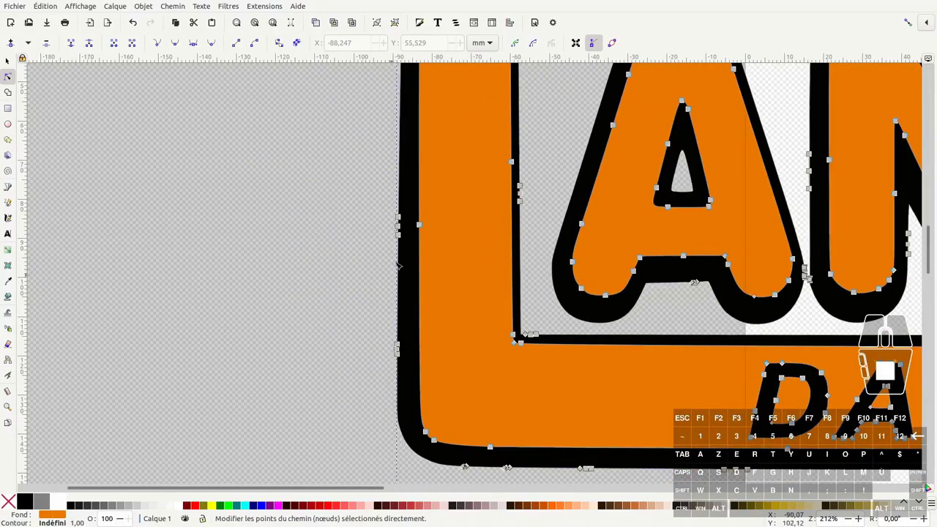